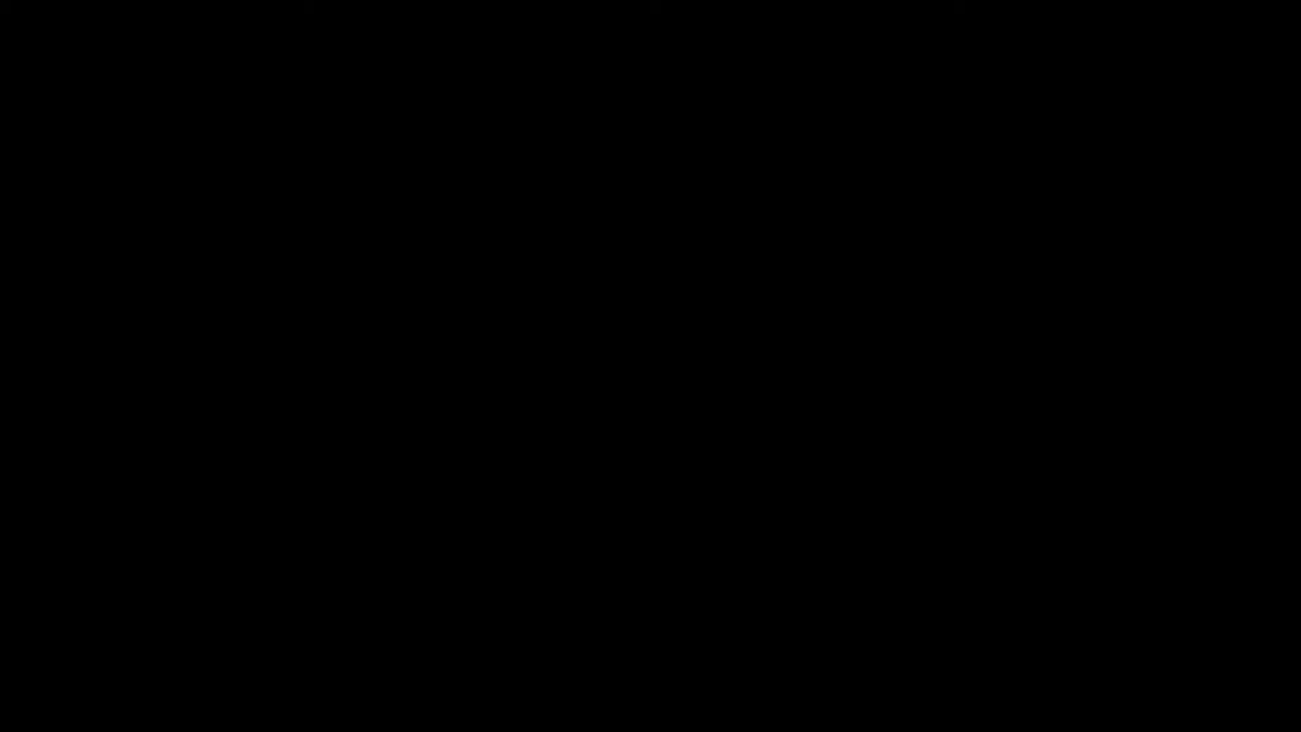
- Add a plane above the ocean and subdivide its mesh with 10 cuts for the 'base' vertex group
key("shift+a")
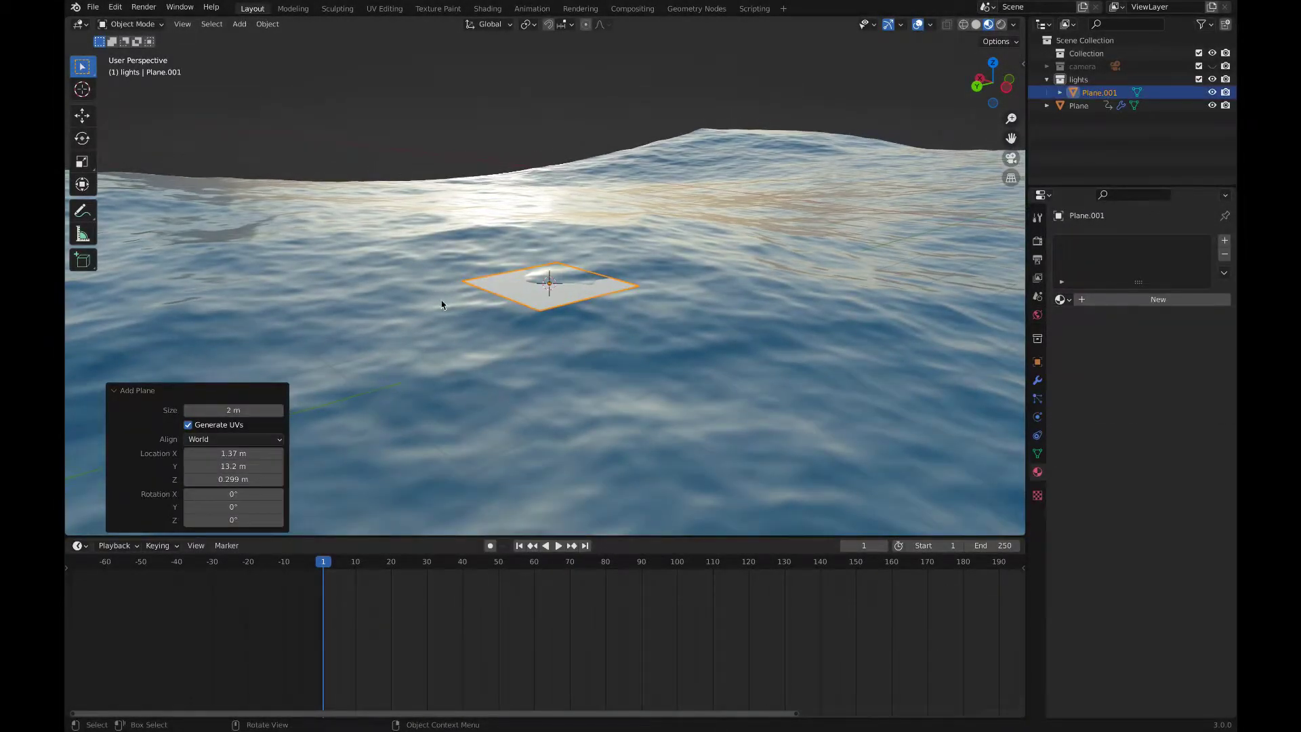
key("Tab")
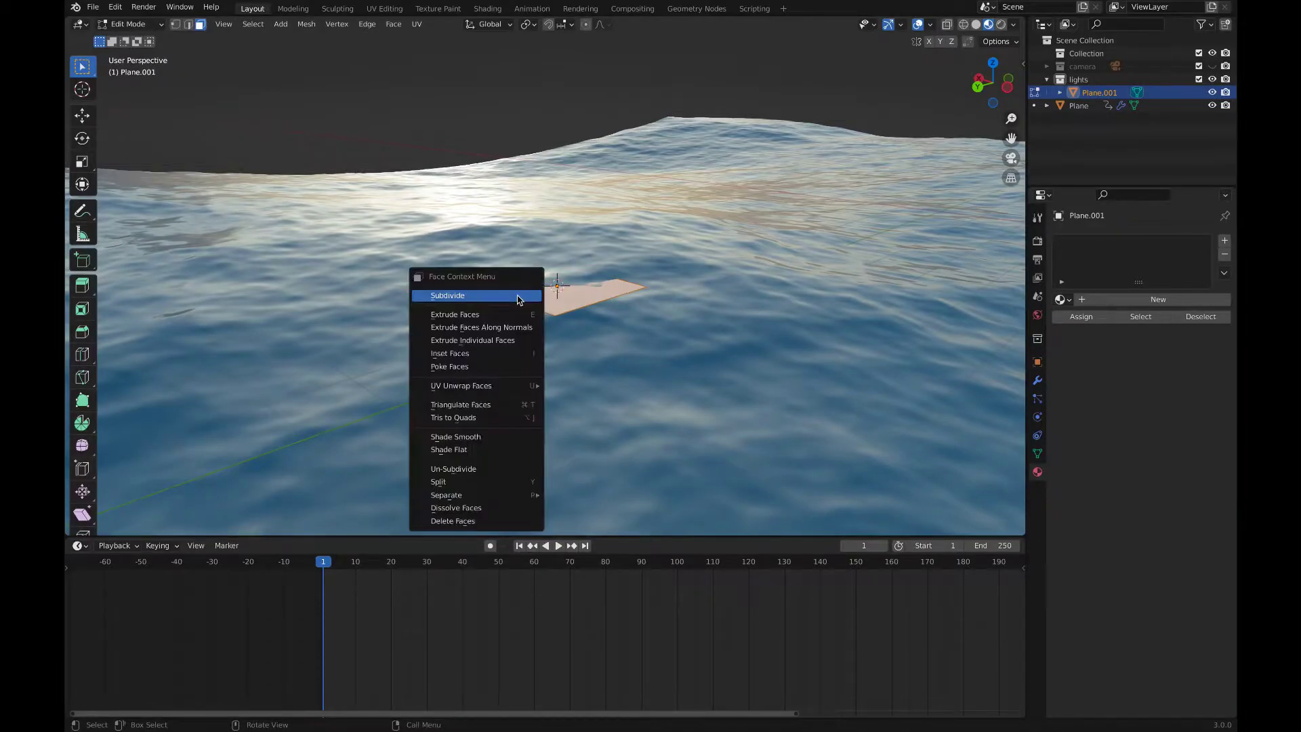
right_click(525, 297)
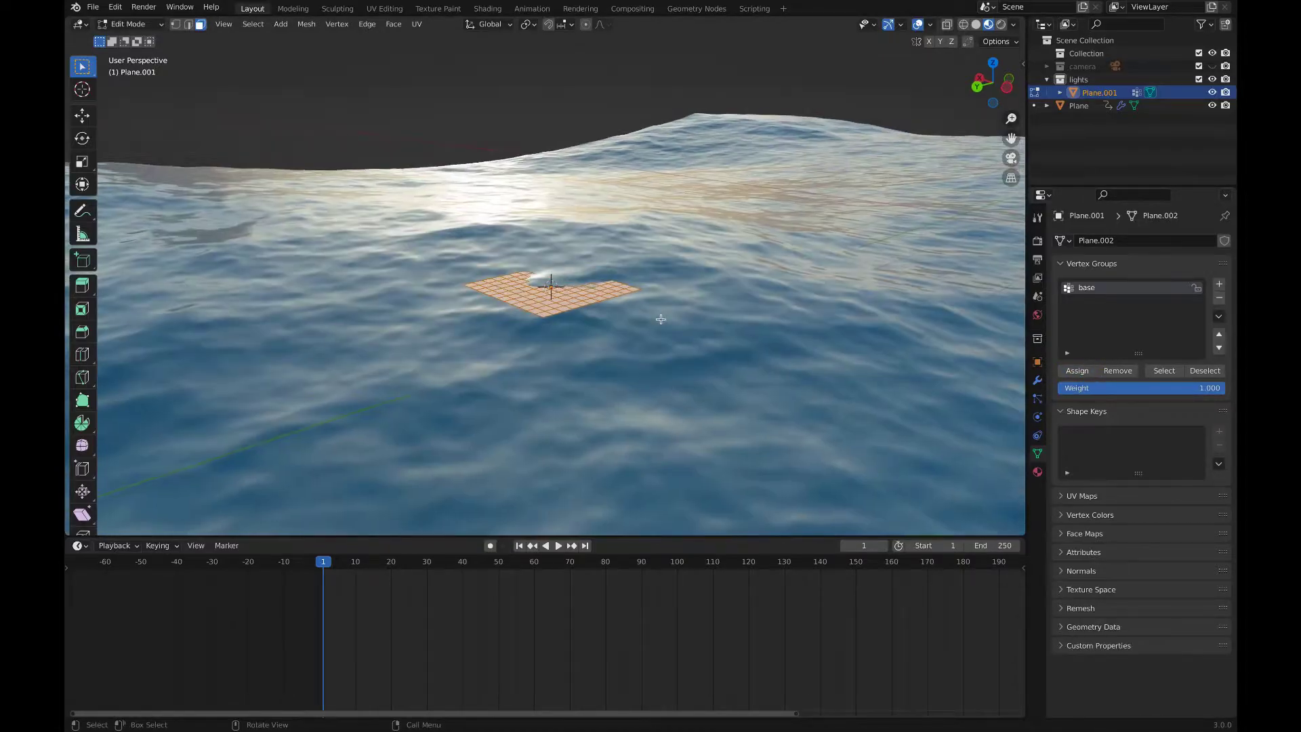
- Shrinkwrap the small plane onto the ocean Plane and play the animation to verify it follows the waves
key("Tab")
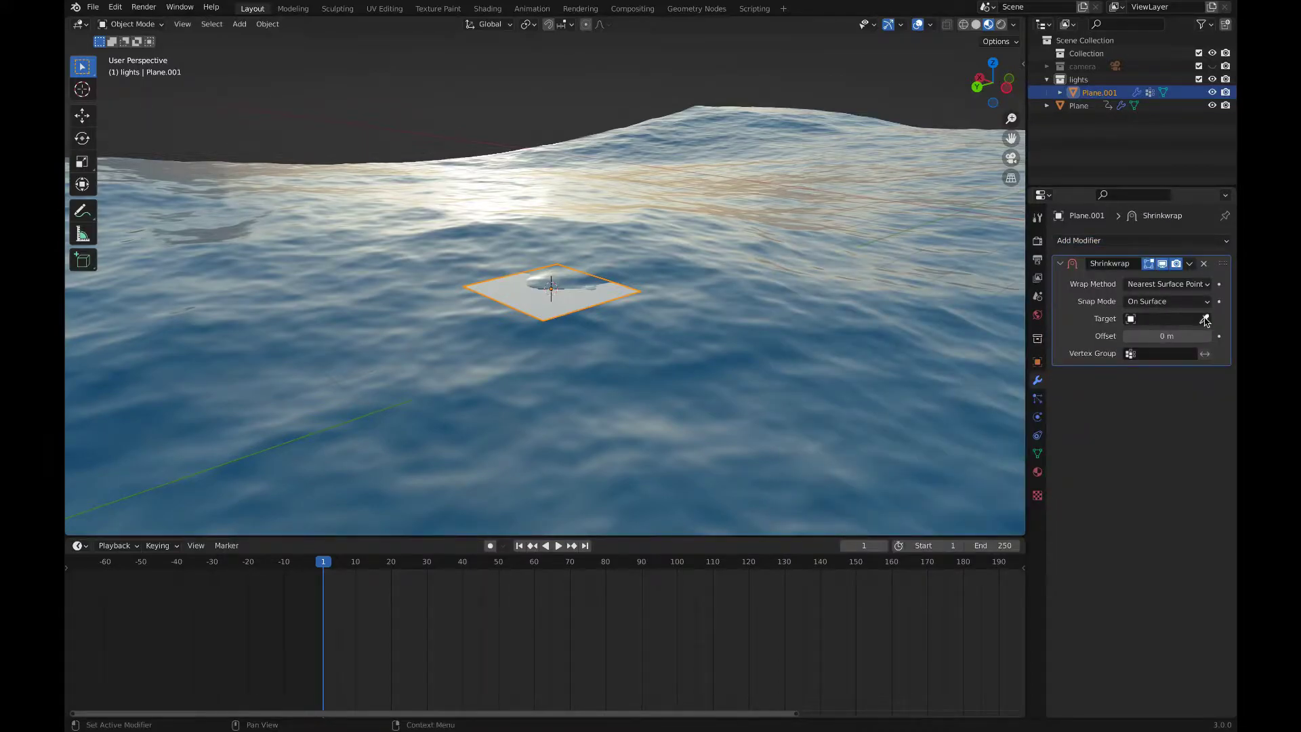
left_click(632, 320)
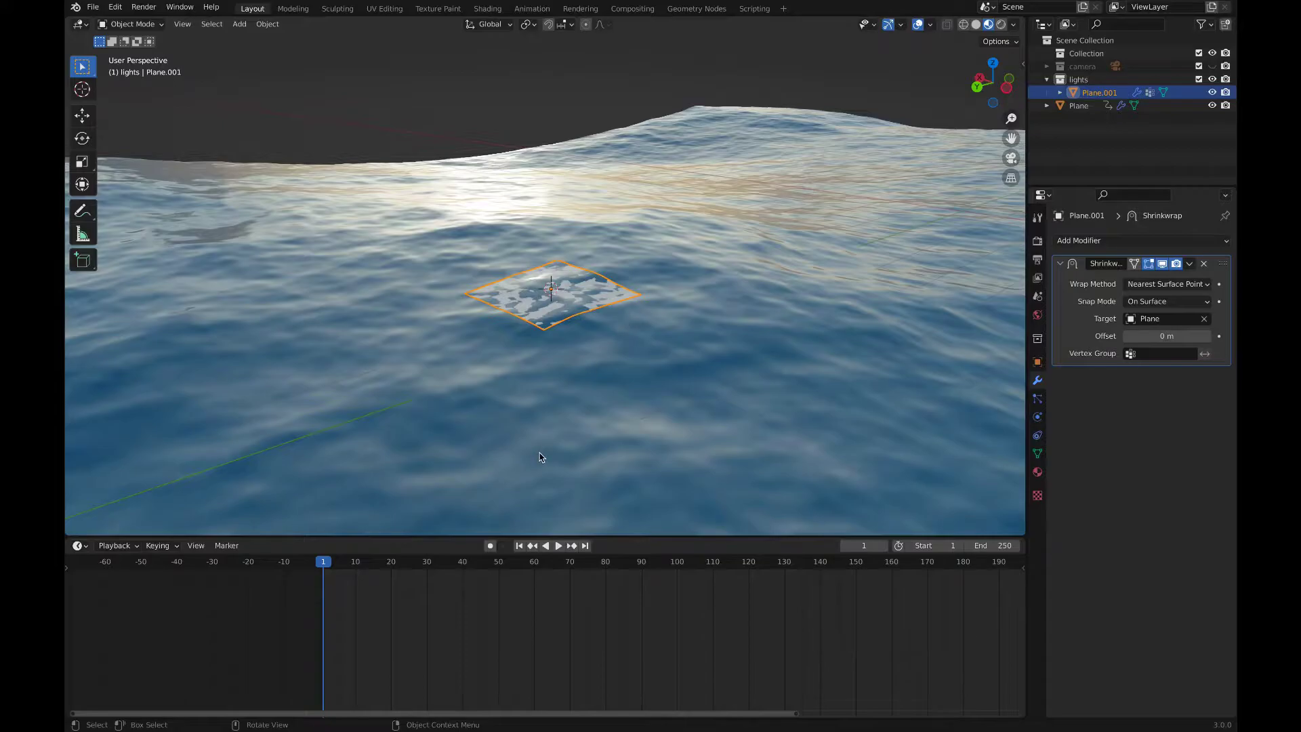
key("space")
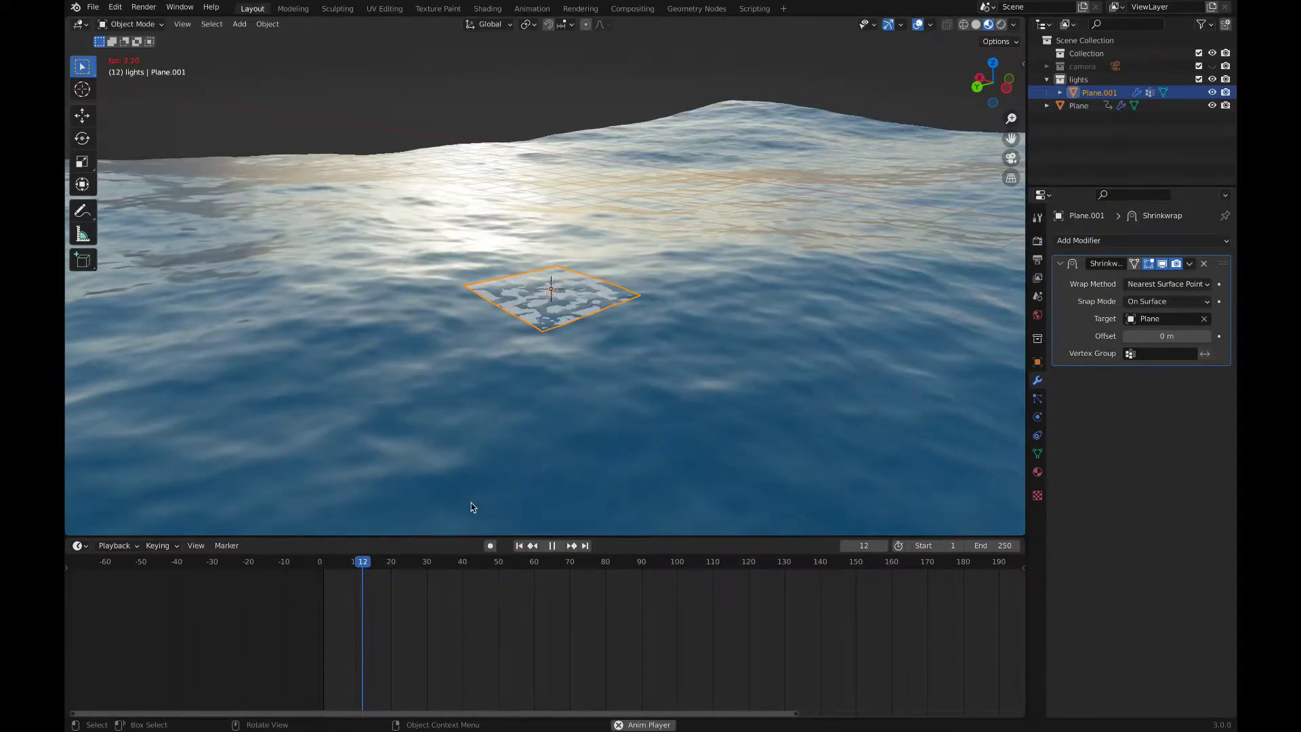
key("space")
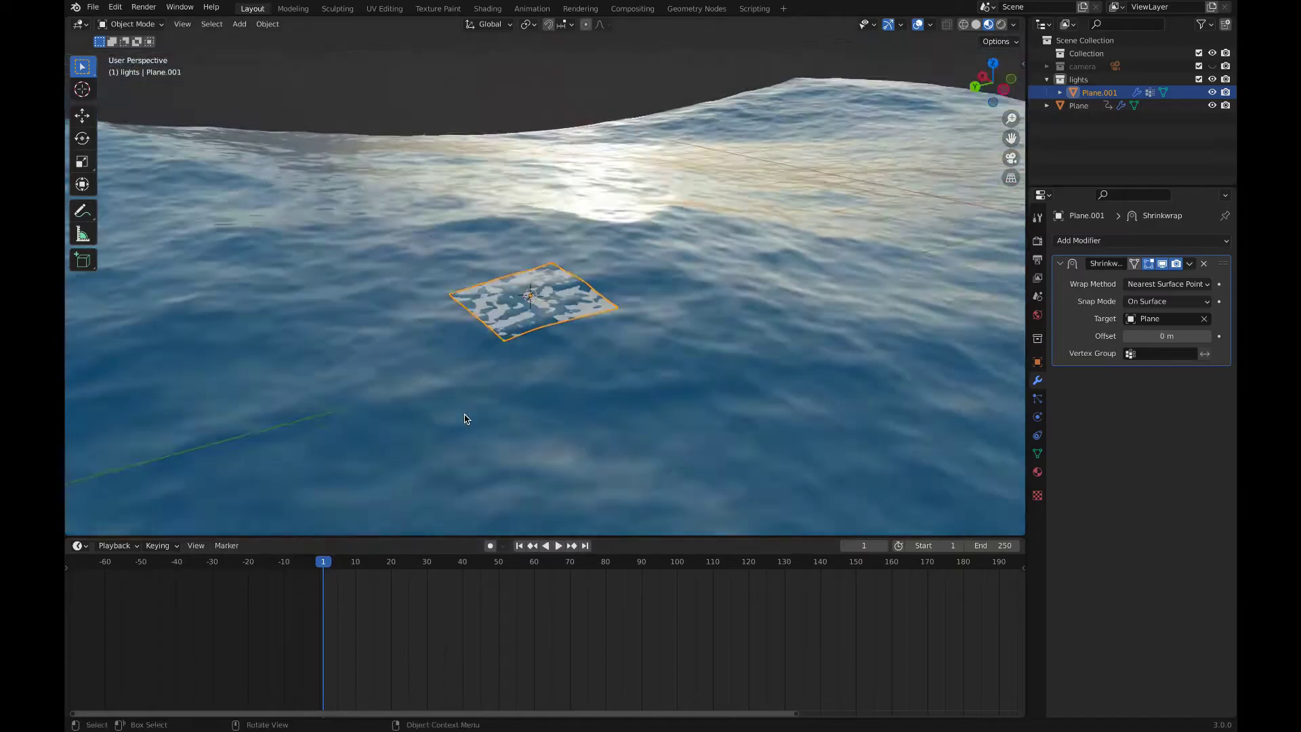
- Add a cube over the wrapped plane, flatten it along Z and stretch it along Y
key("shift+a")
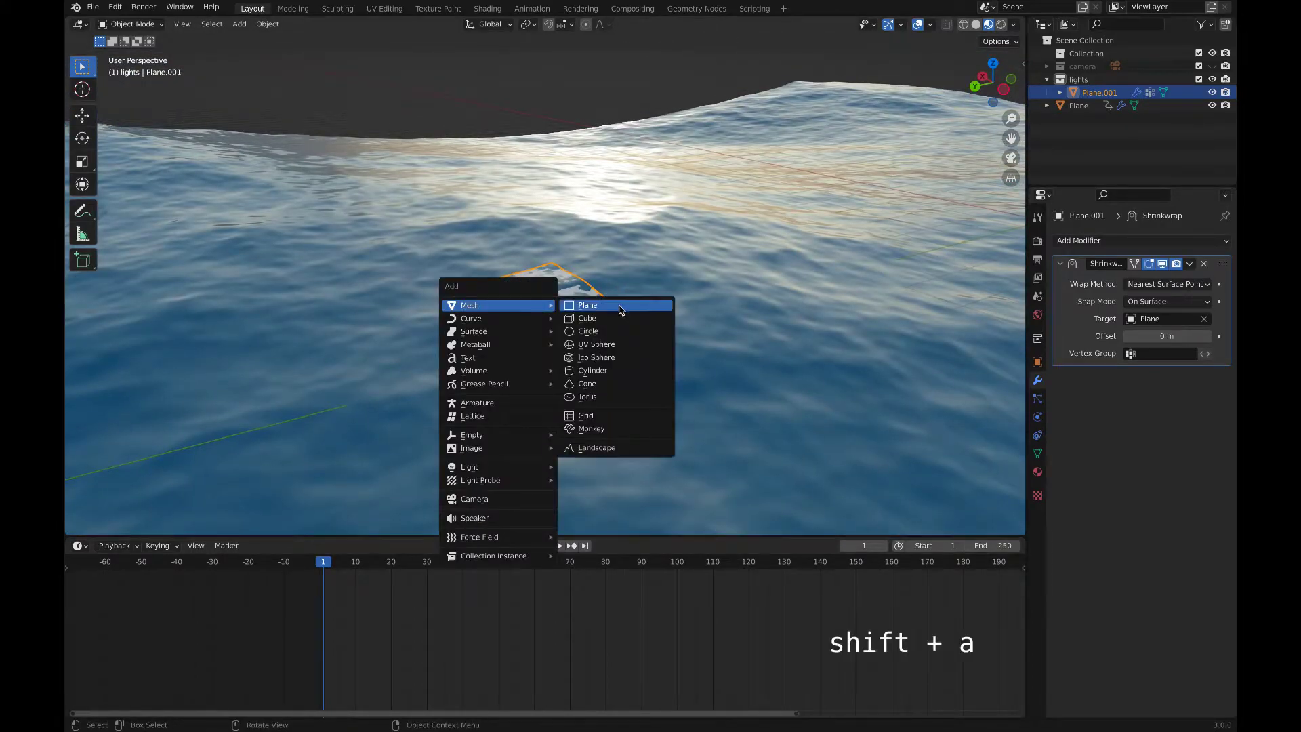
key("g")
key("z")
key("s")
key("z")
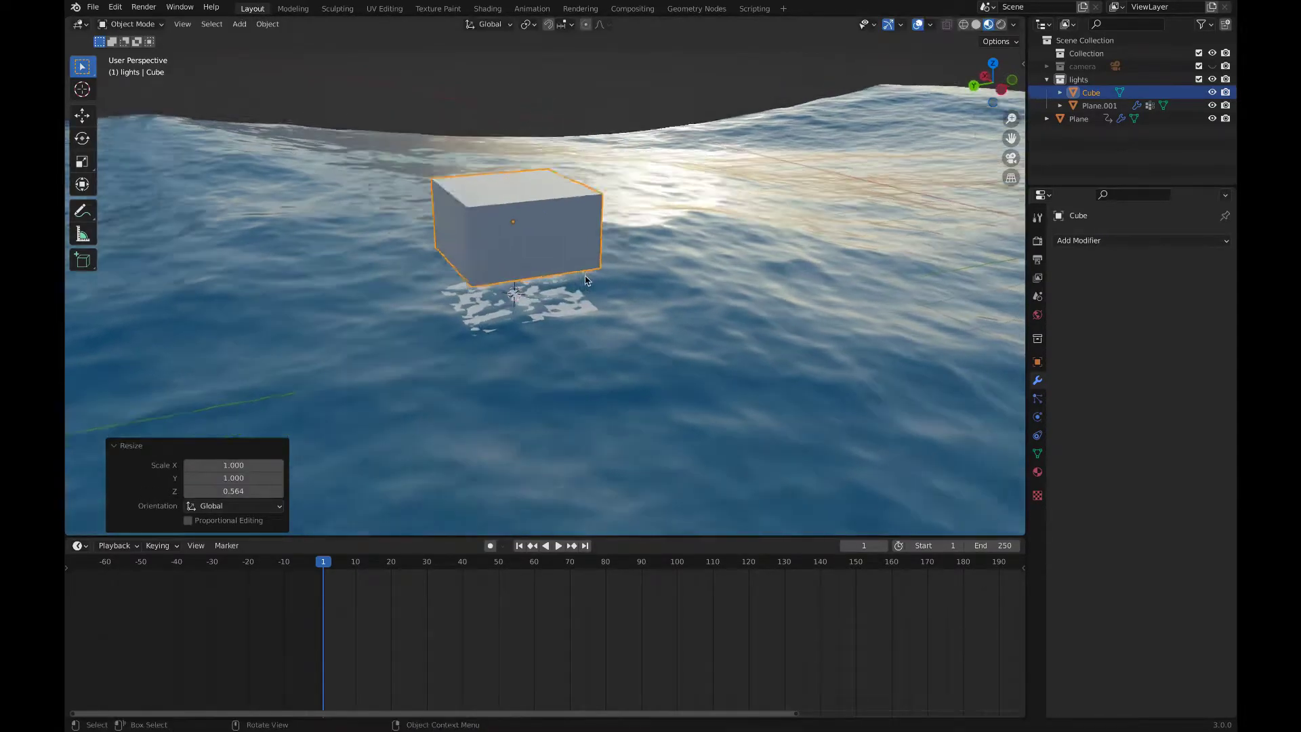
key("s")
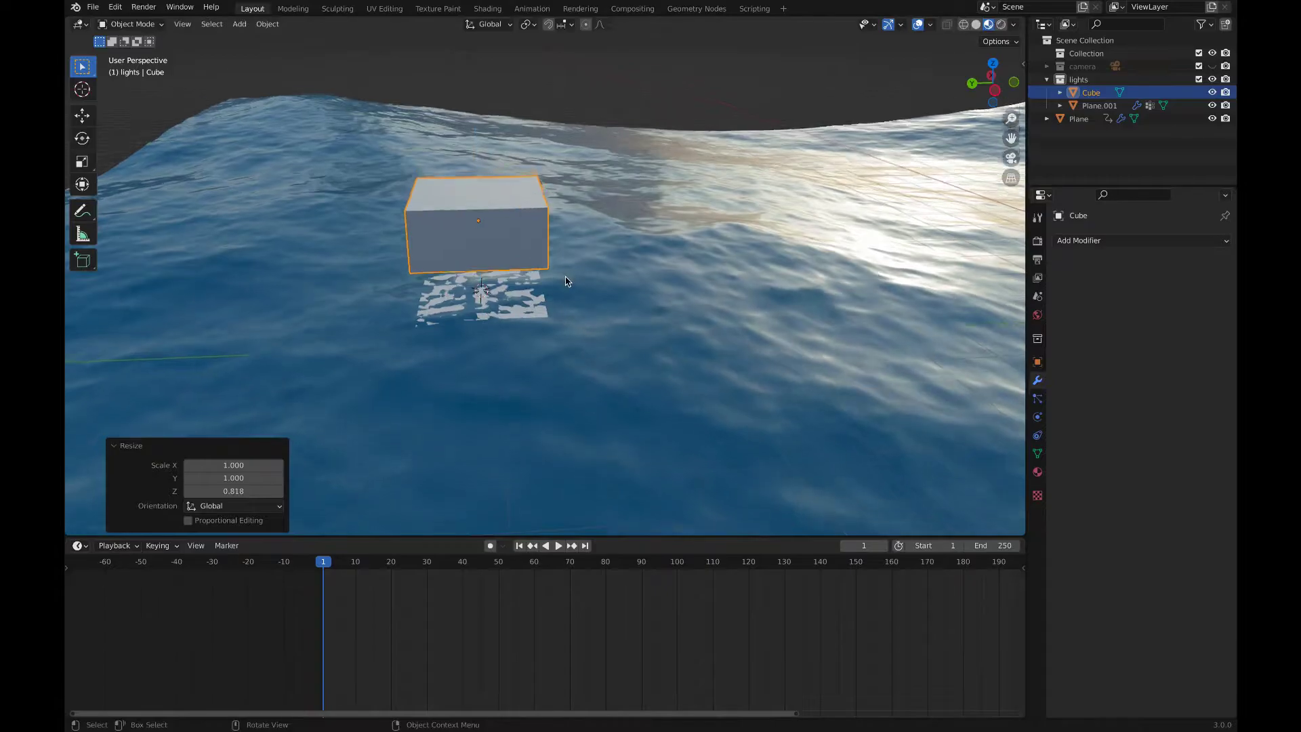
key("s")
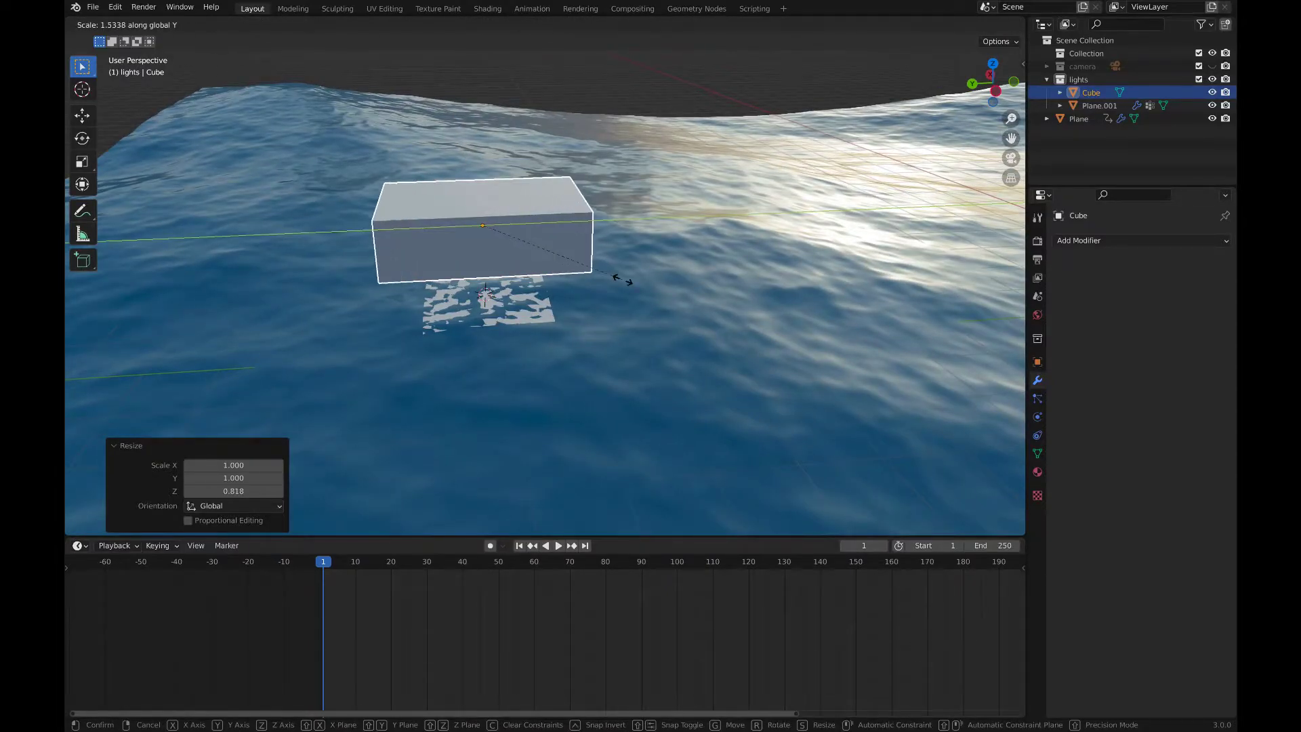
- Apply the cube's scale and enter Edit Mode to reshape its mesh
key("ctrl+a")
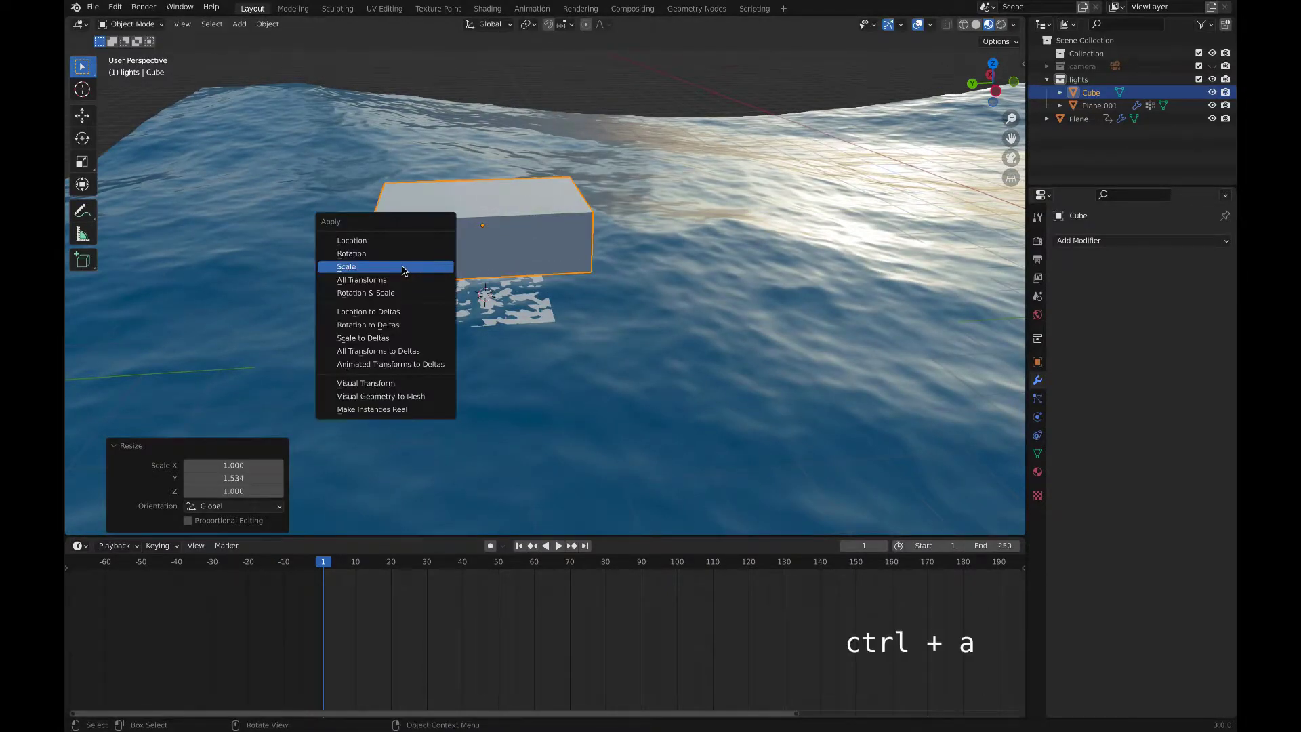
key("Tab")
key("ctrl+r")
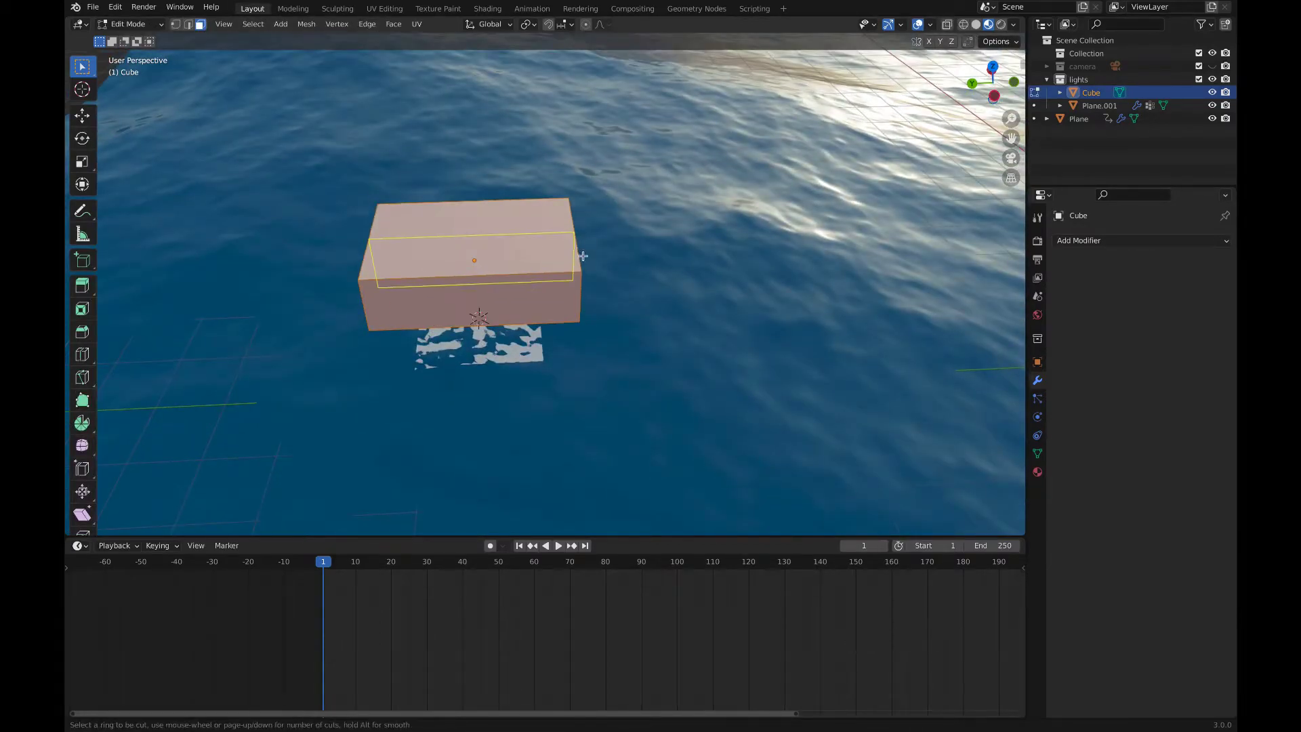
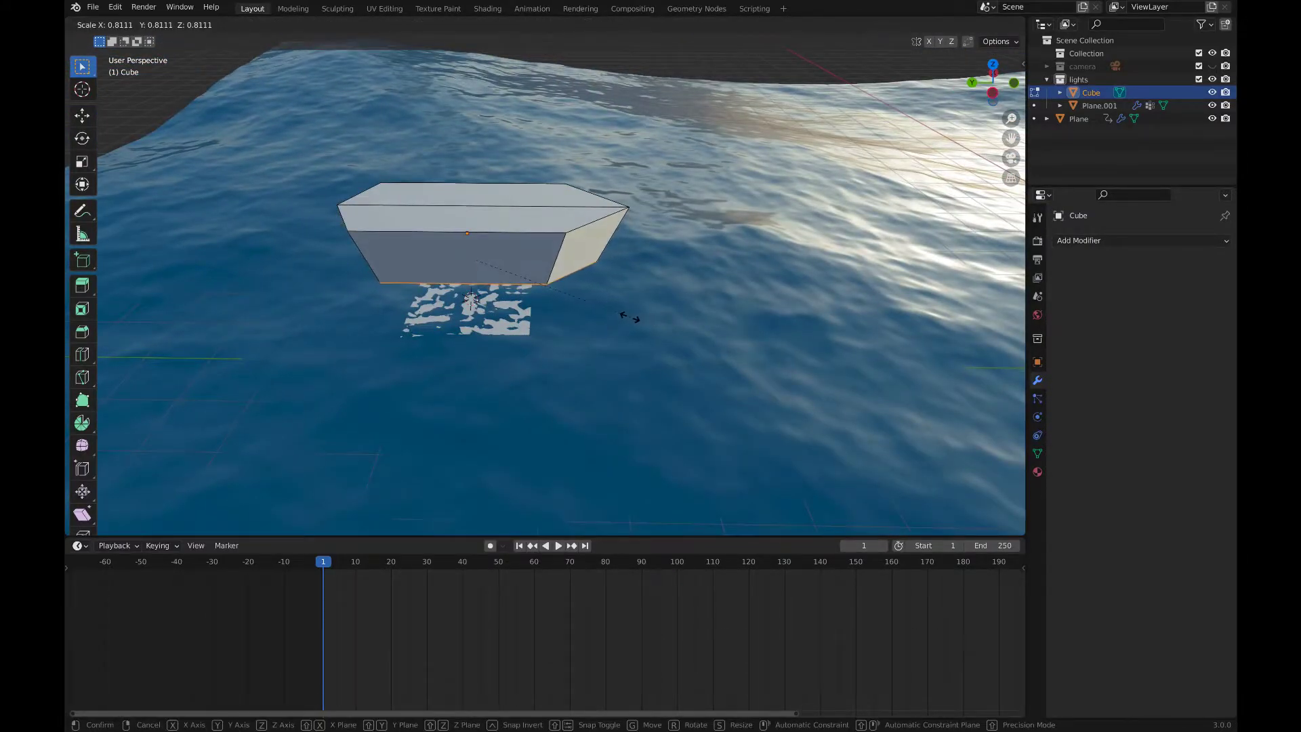
- Add an edge loop around the hull and scale the lower part vertically to taper the boat
key("ctrl+r")
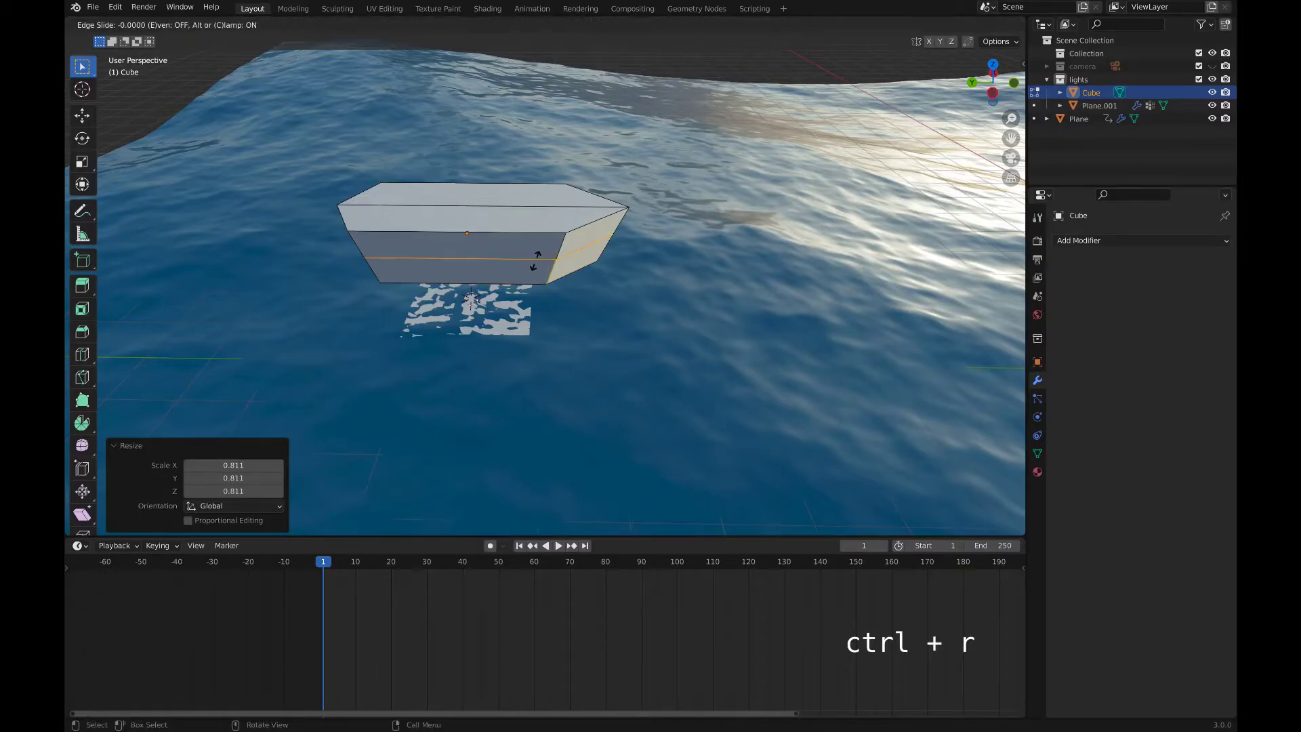
key("s")
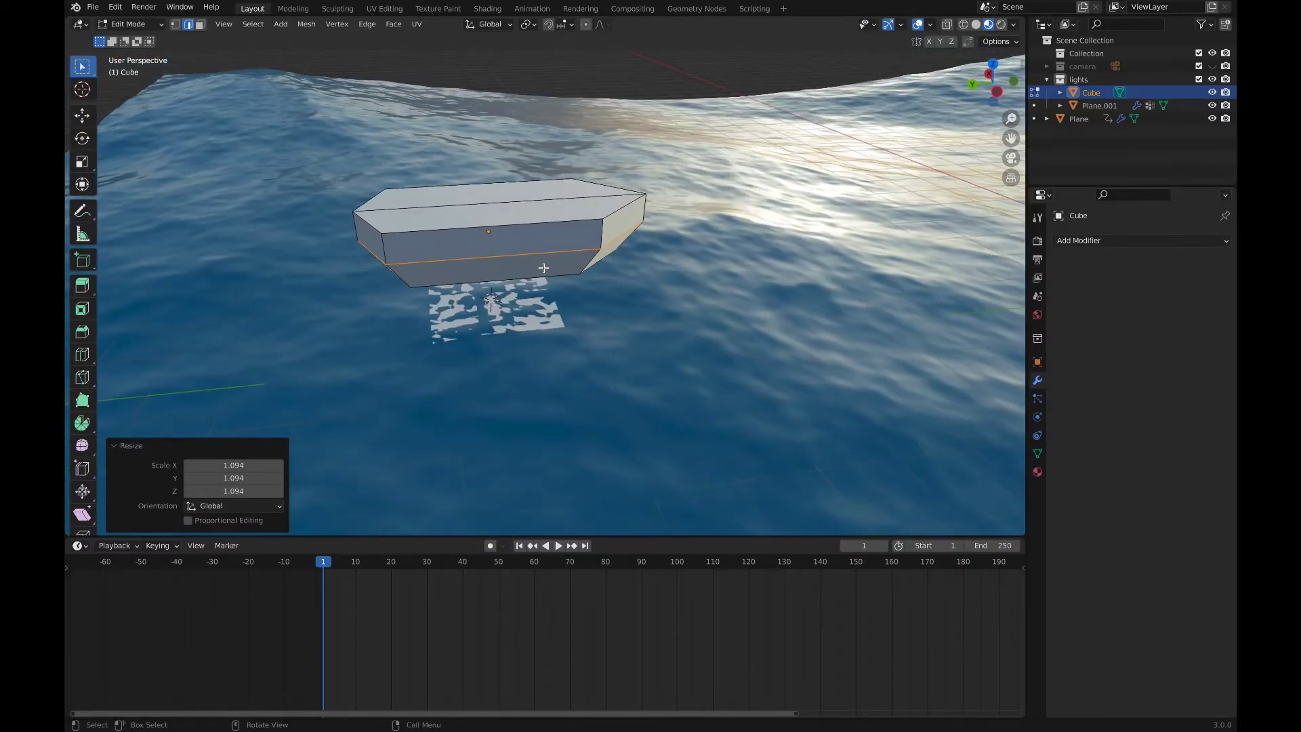
key("a")
key("s")
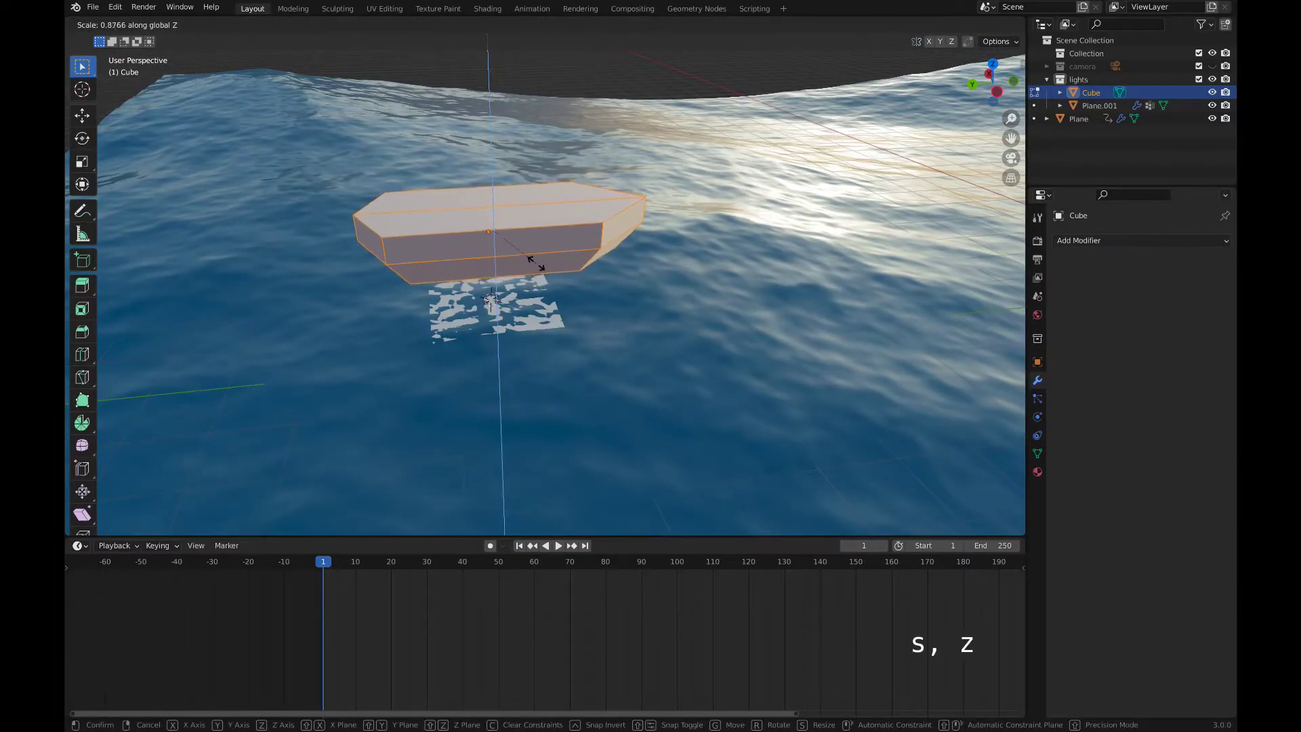
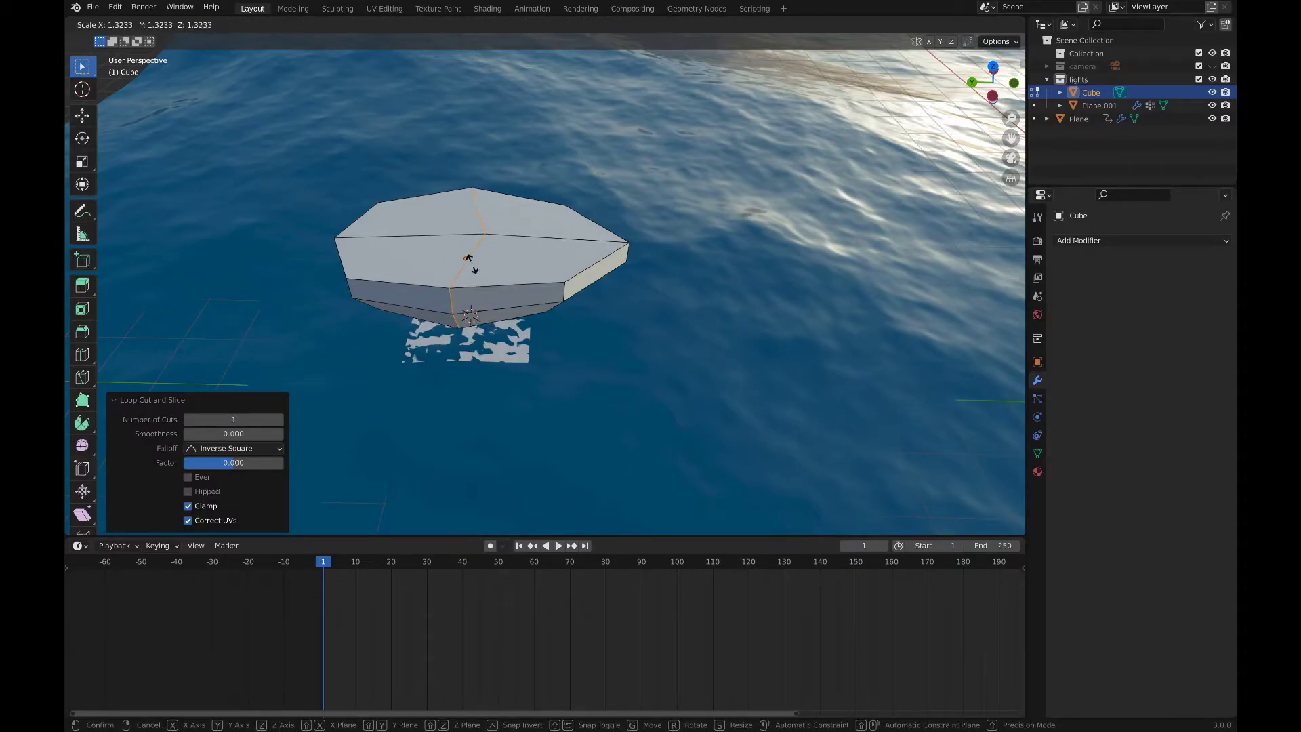
- Select the hull's top faces in face mode and inset them to form a deck rim
key("3")
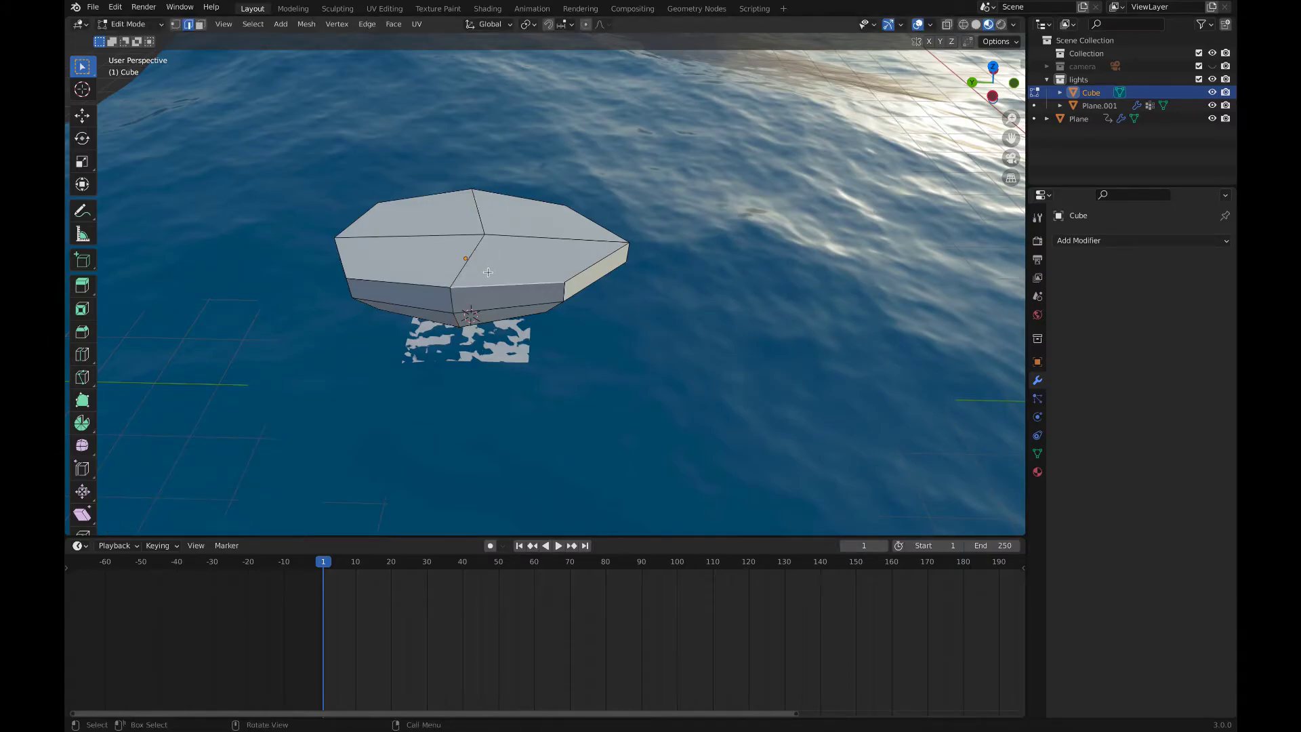
left_click(518, 225)
left_click(464, 223)
double_click(463, 245)
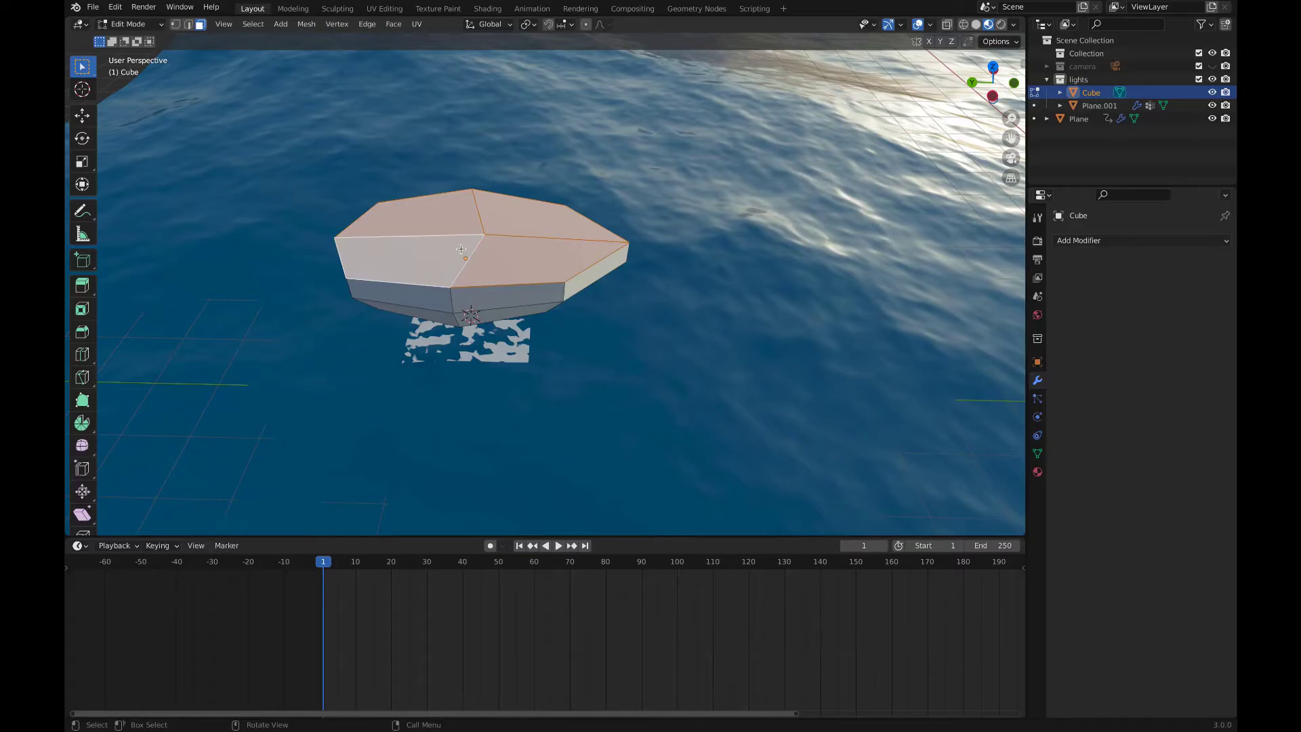
key("i")
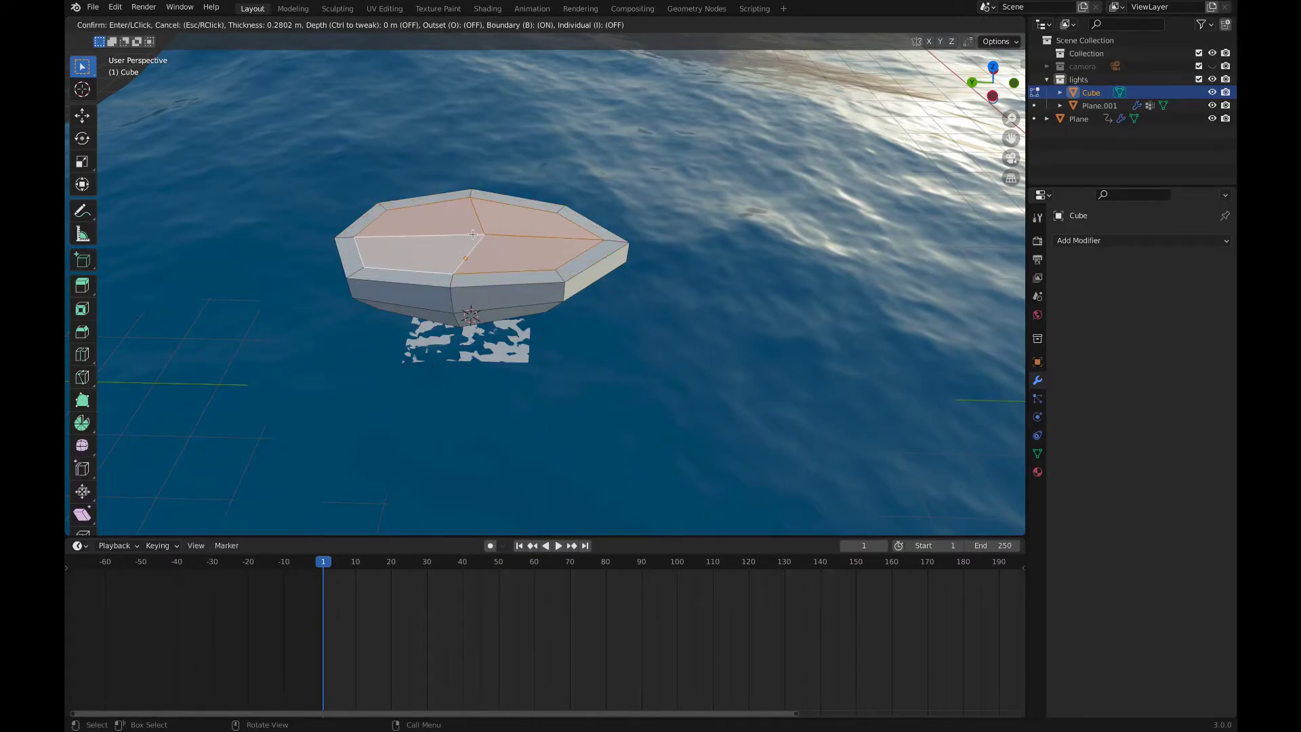
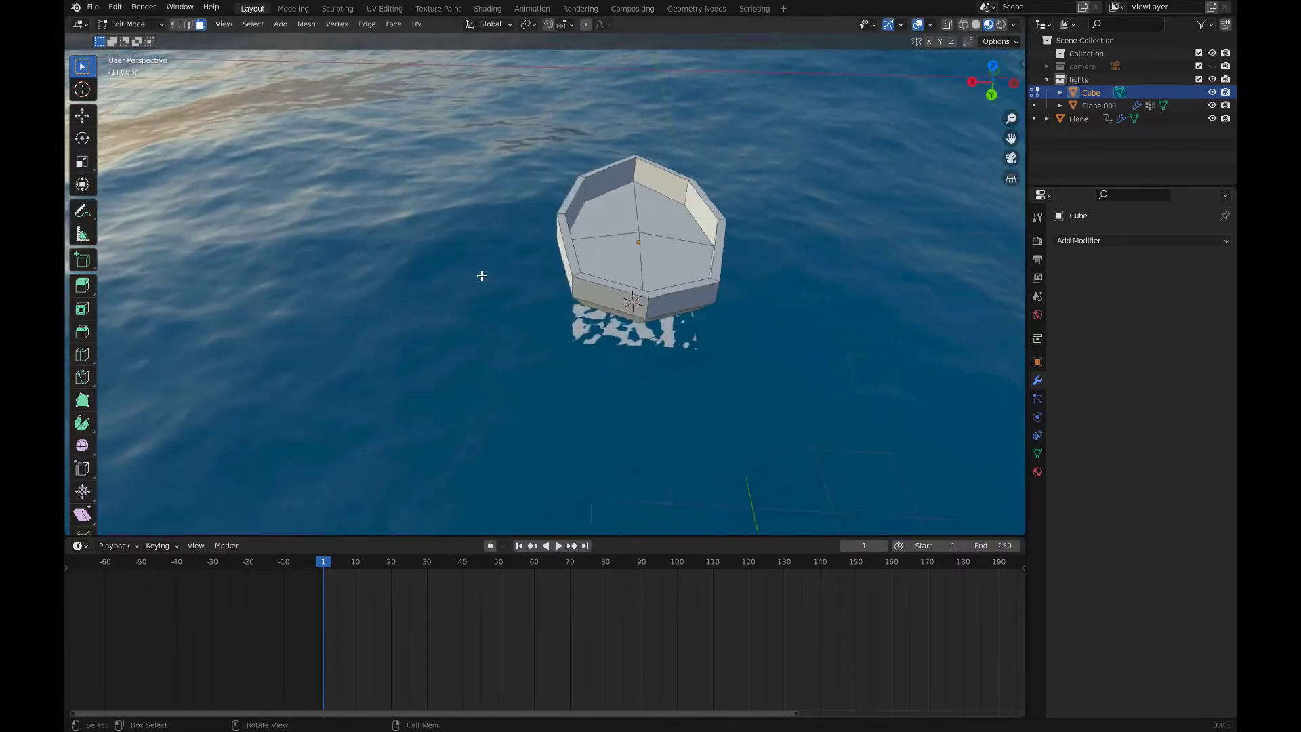
- Constrain the boat to the wrapped plane, then raise all its geometry along Z above the water
key("Tab")
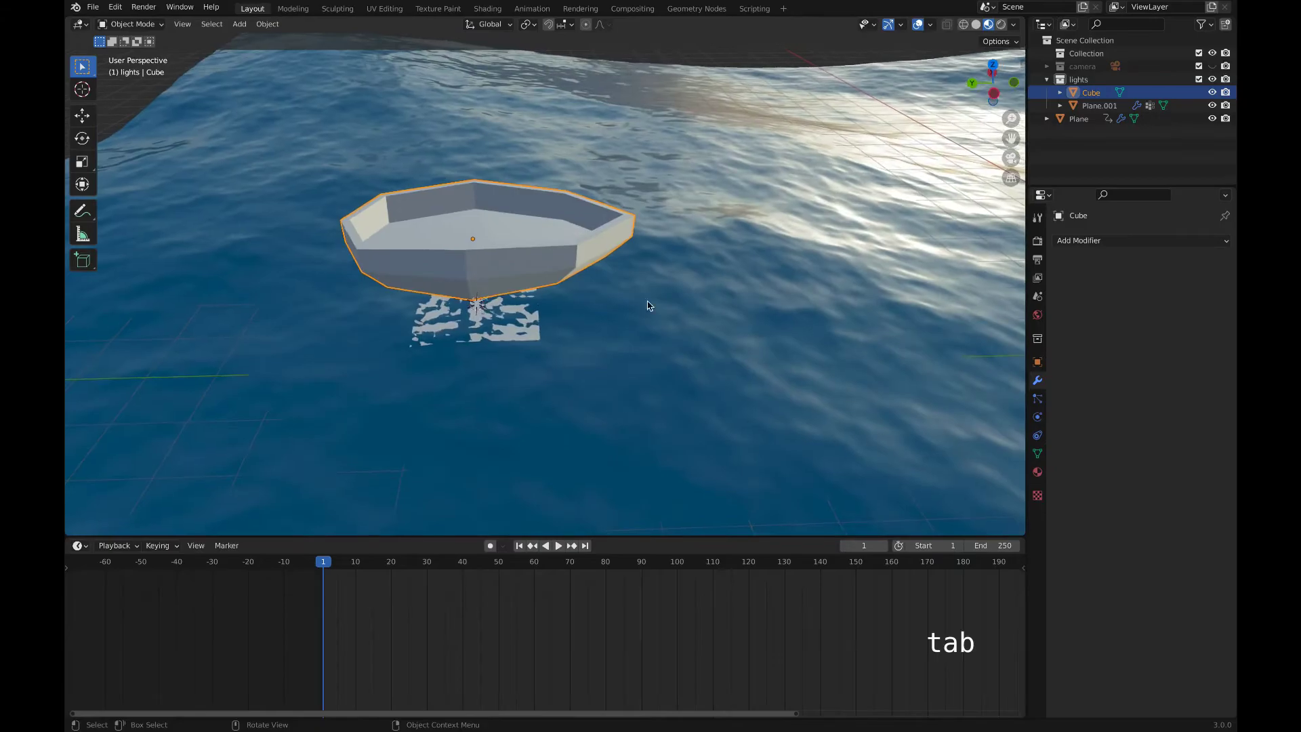
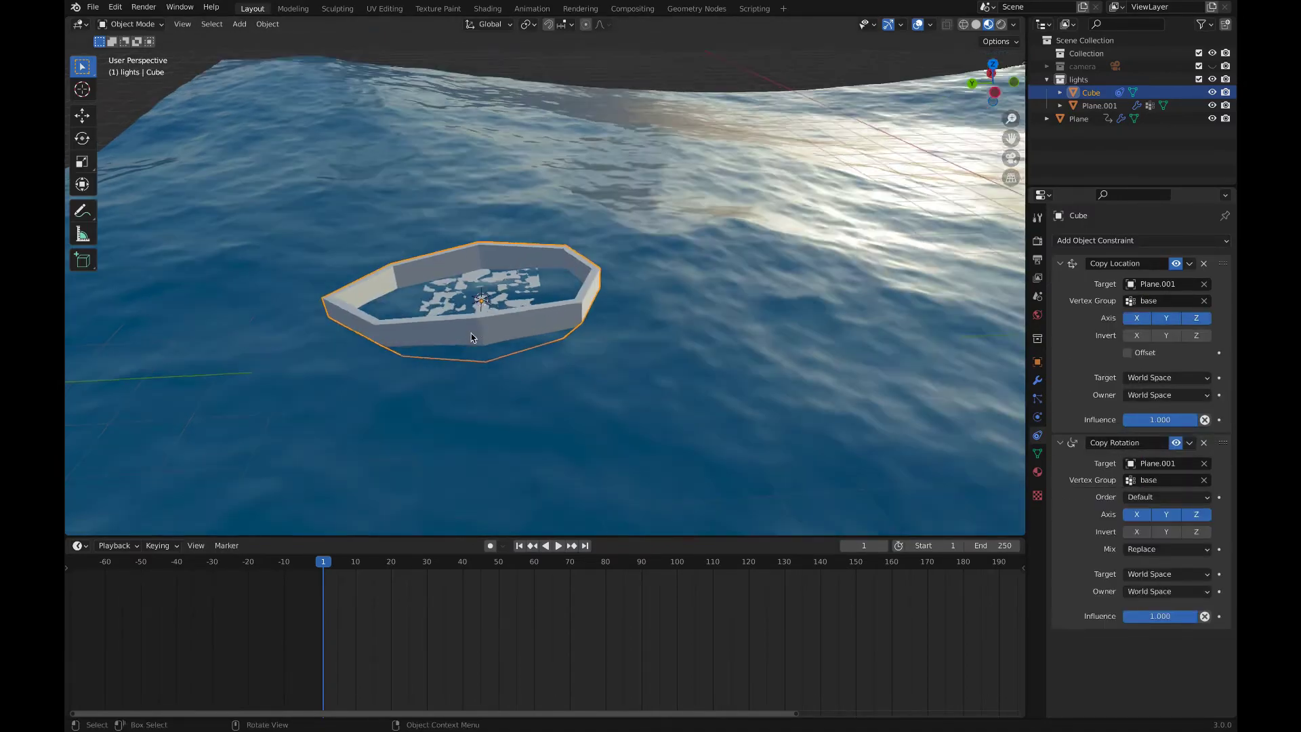
key("Tab")
key("a")
key("g")
key("z")
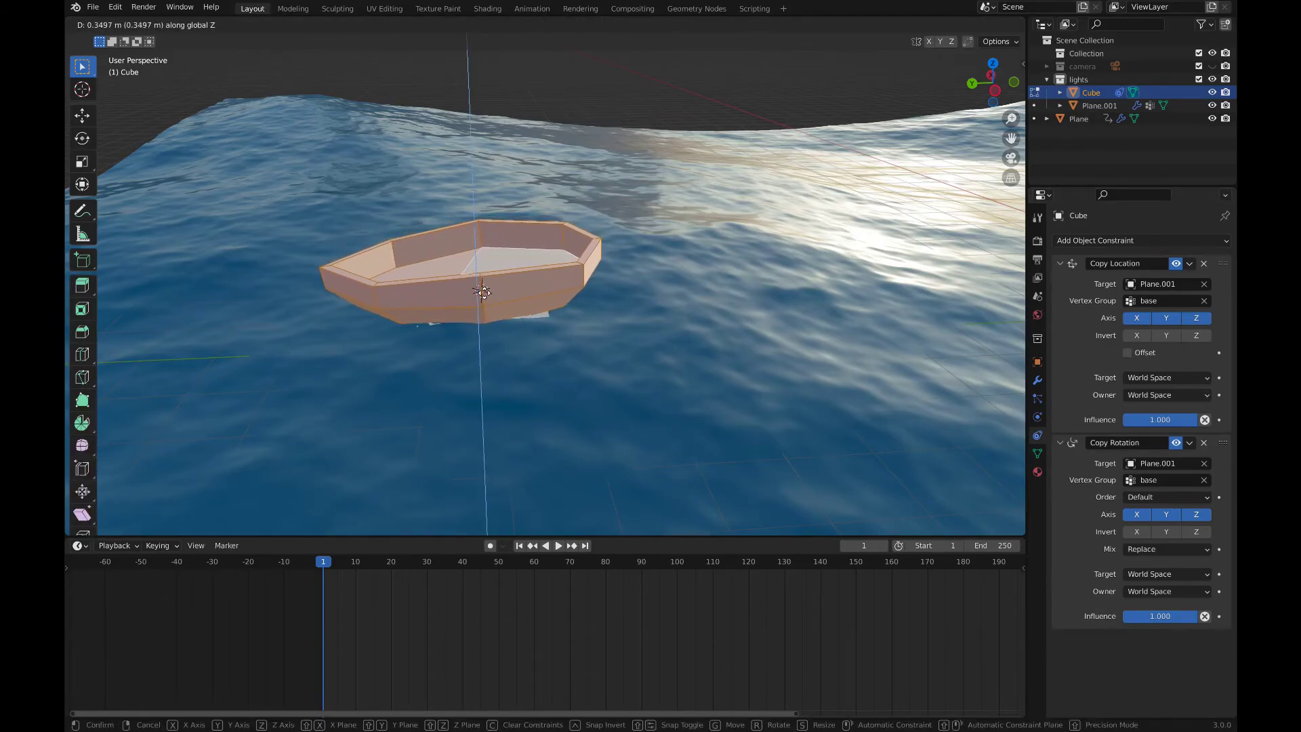
- Return to Object Mode and play the animation to watch the boat ride the waves
key("Tab")
key("space")
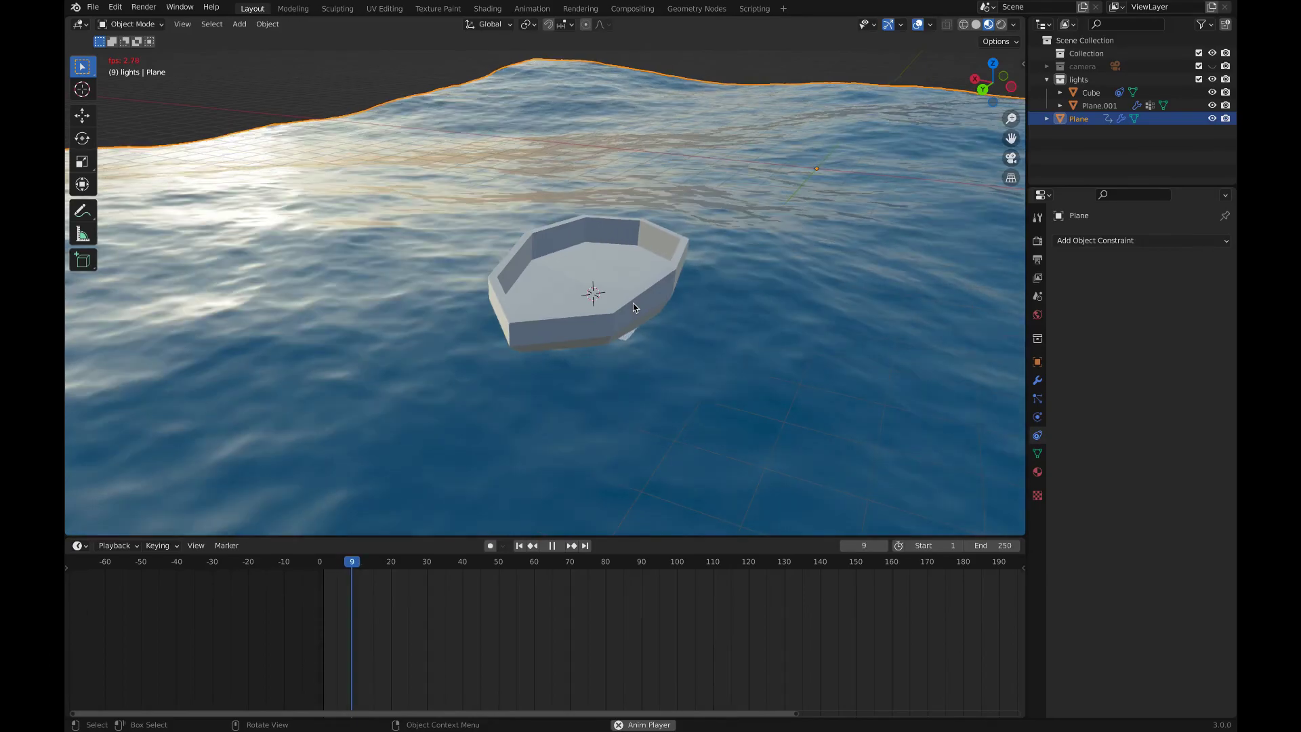